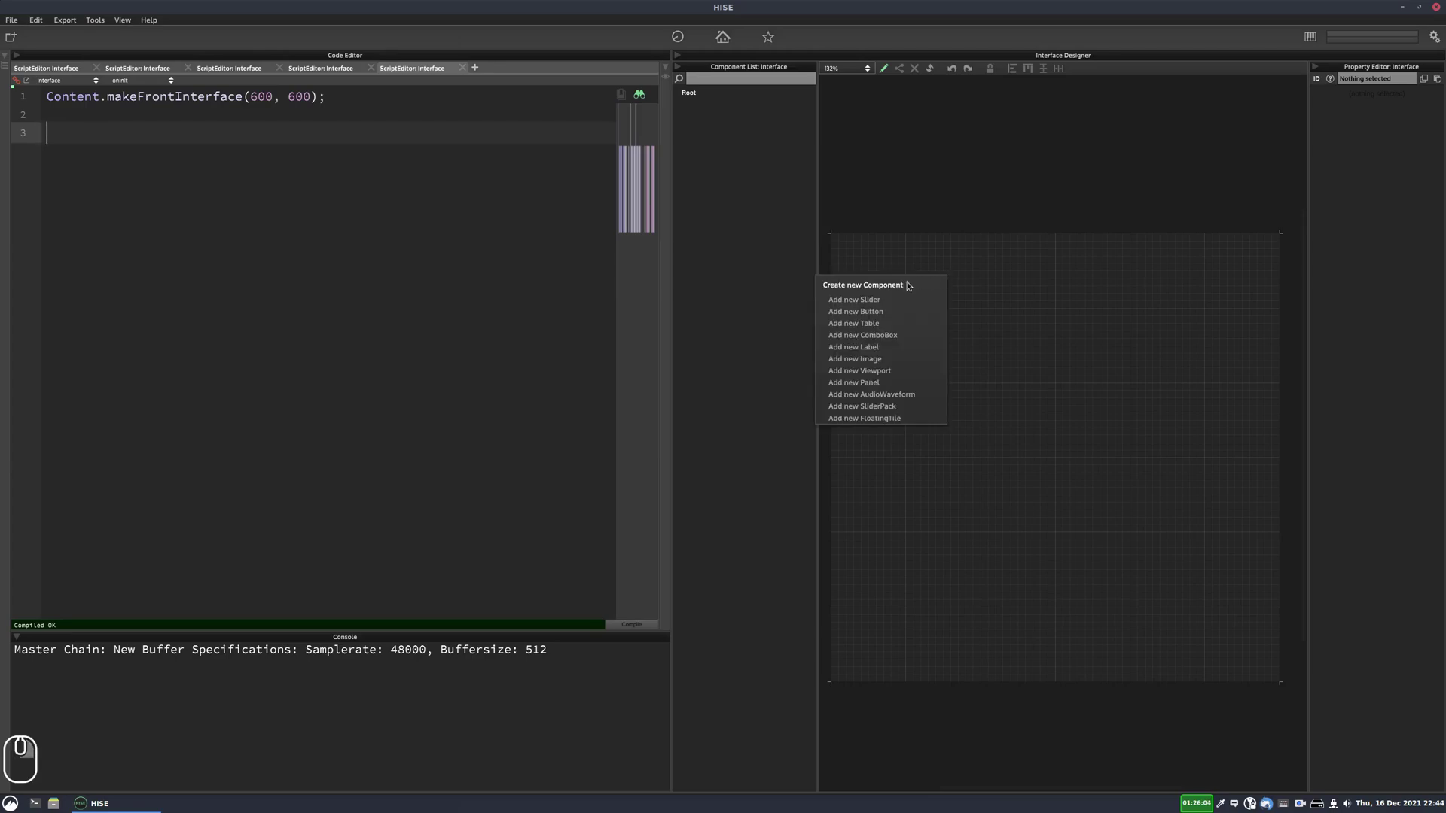
Add Knob1 to the canvas and bring up the component list to add a button.
{"action": "left_click", "coordinate": [895, 306]}
{"action": "left_click", "coordinate": [990, 301]}
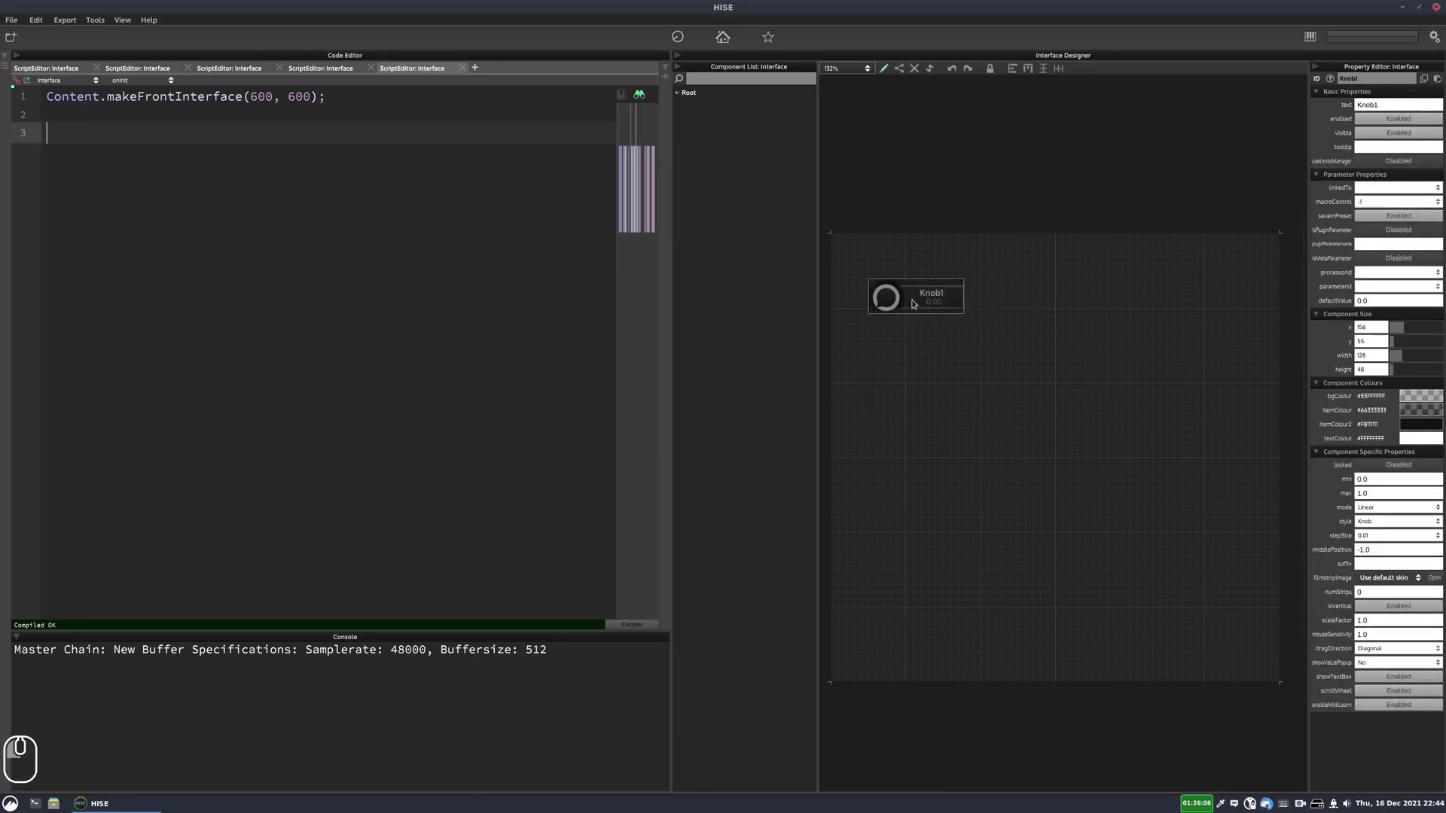
{"action": "left_click", "coordinate": [1097, 301]}
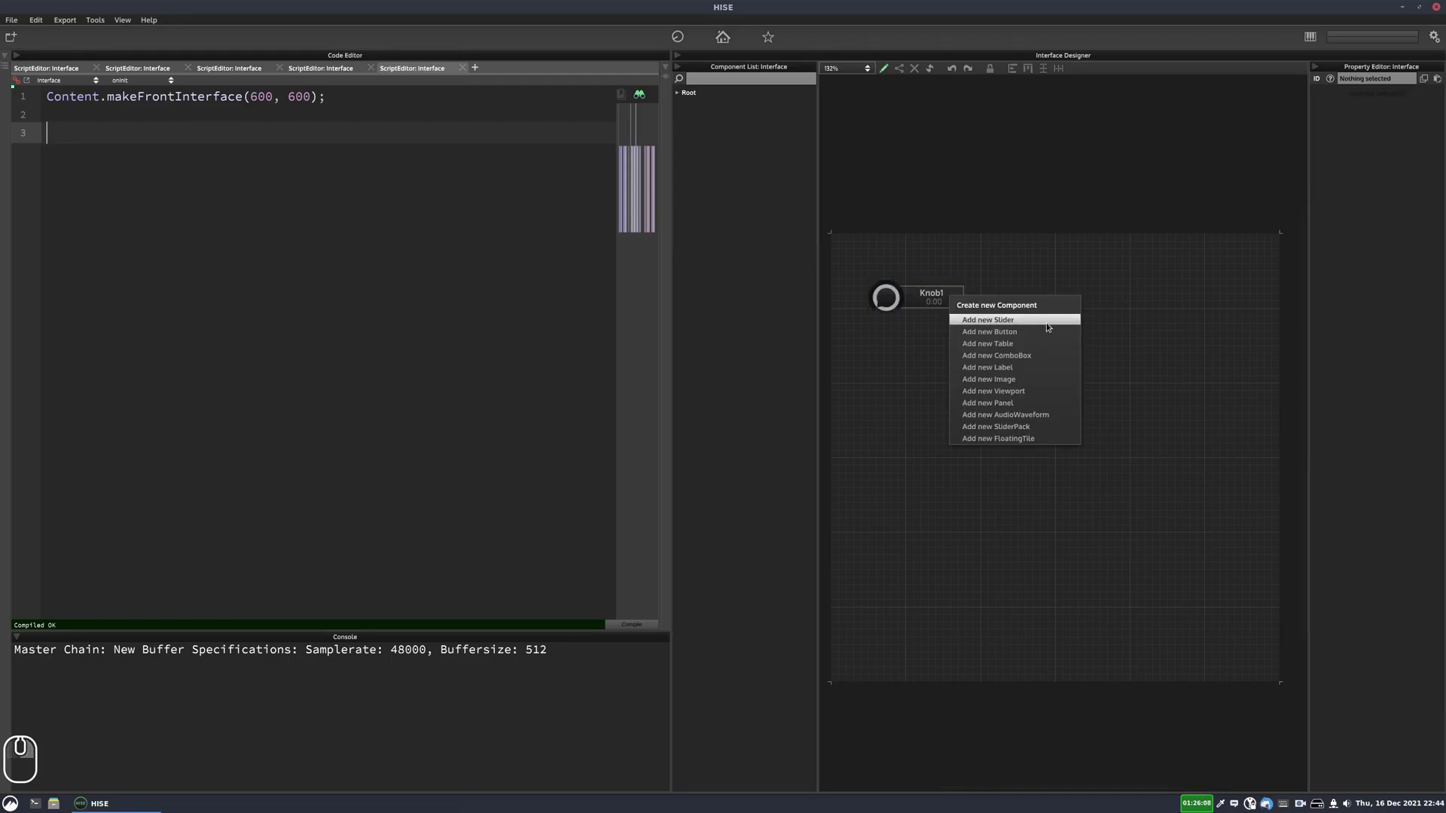
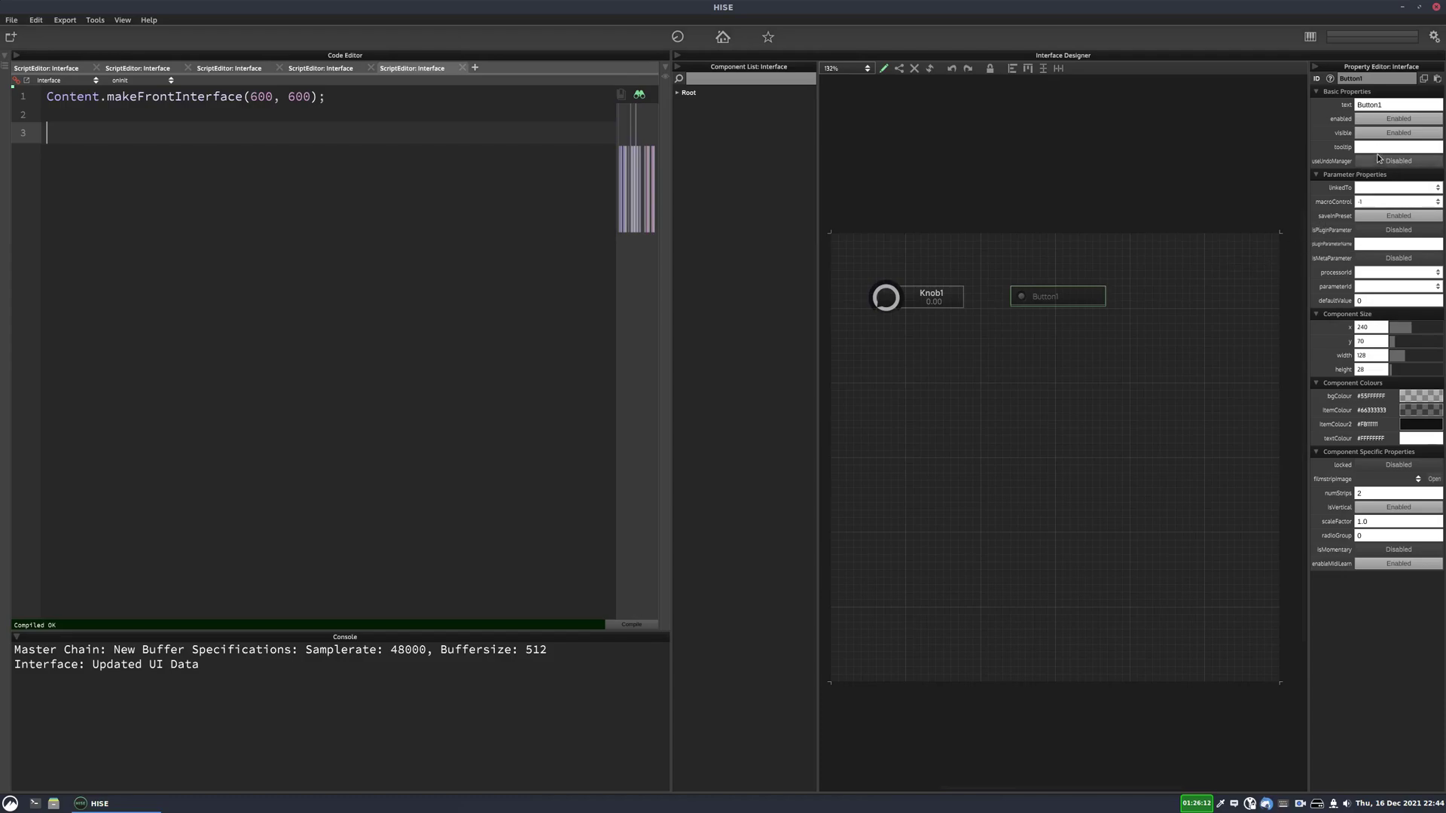
Scroll the Property Editor and select Knob1 to give it the tooltip "This is a knob".
{"action": "scroll", "scroll_direction": "up", "scroll_amount": 3}
{"action": "scroll", "scroll_direction": "up", "scroll_amount": 3}
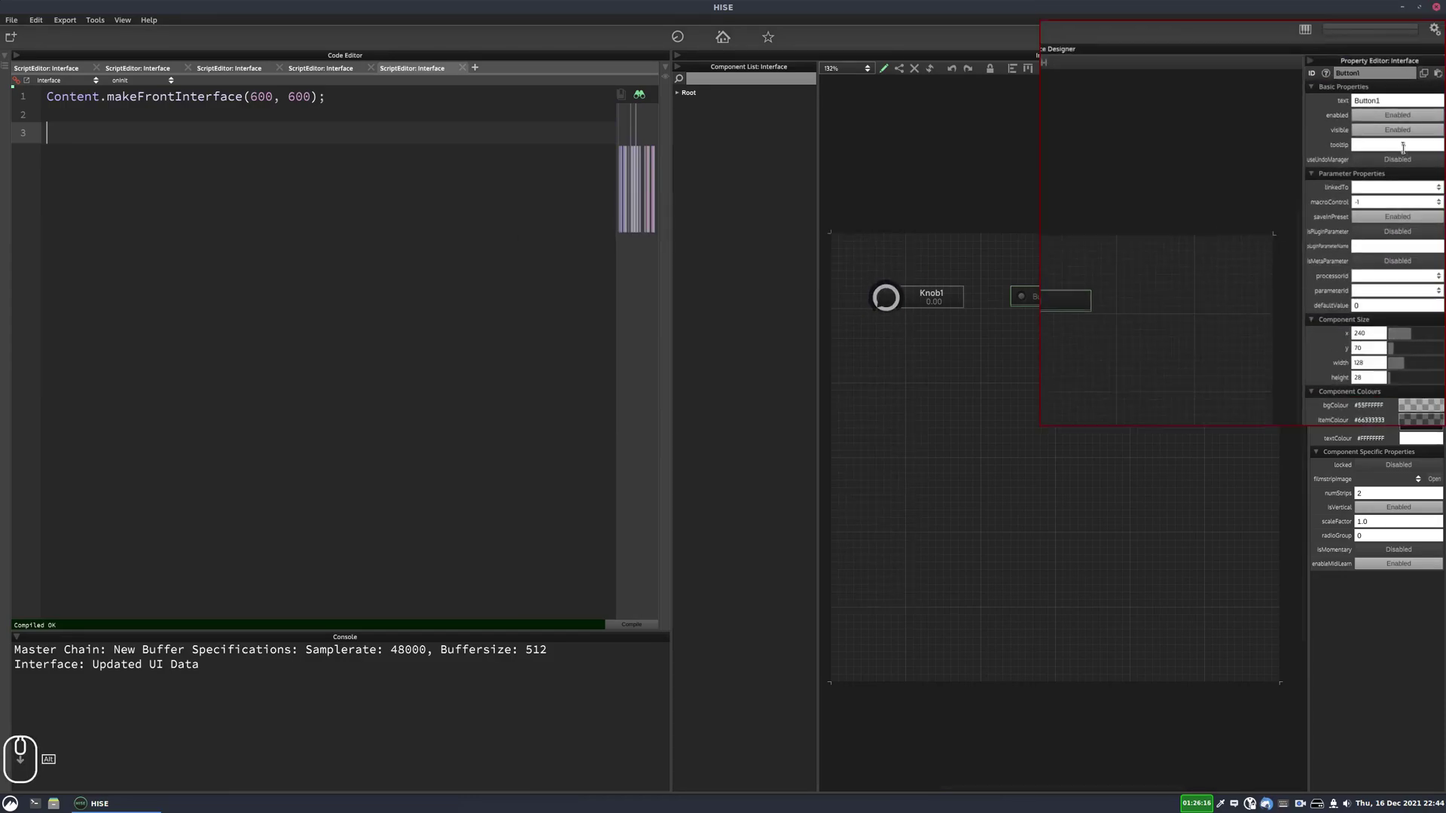
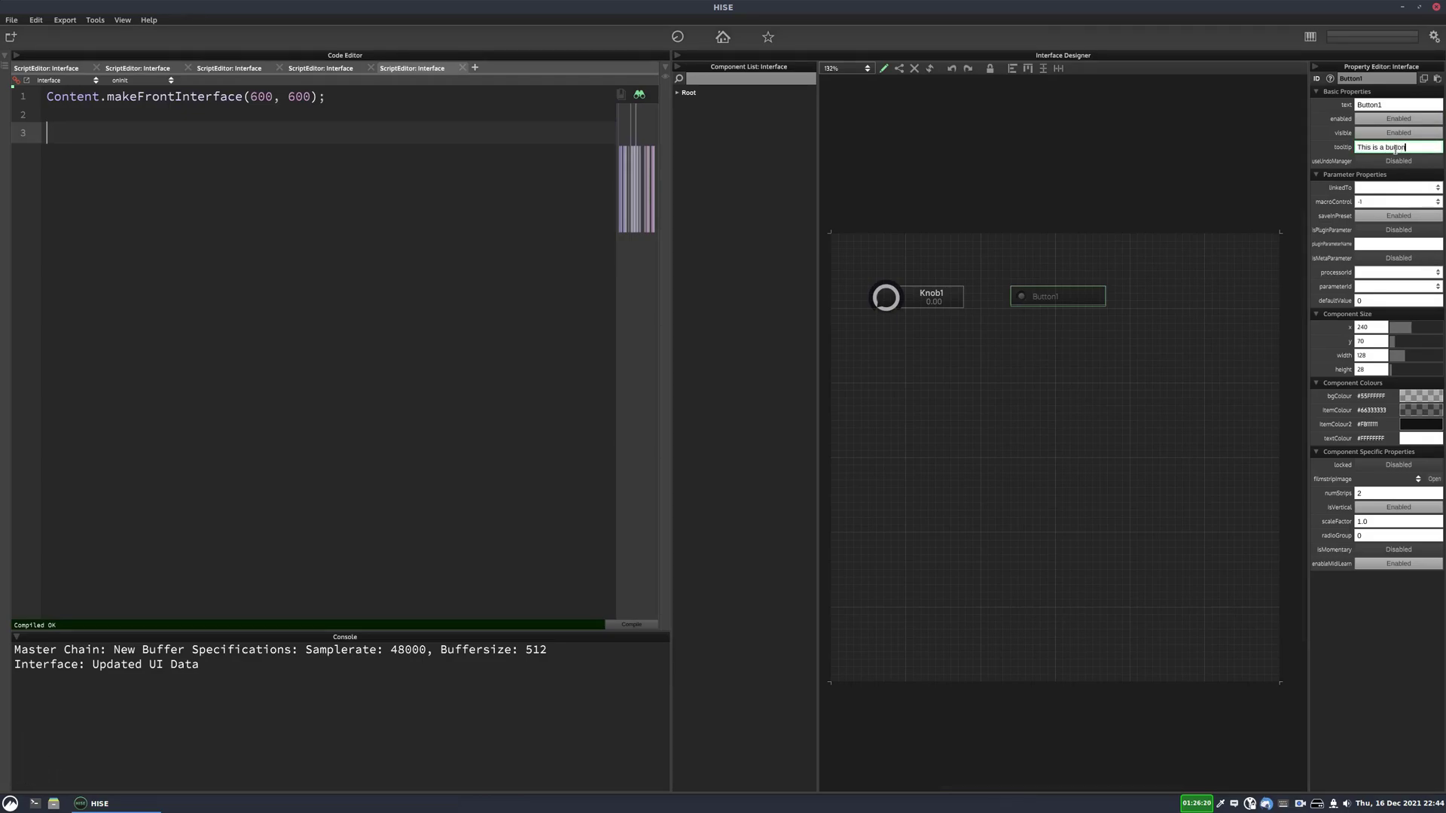
{"action": "left_click", "coordinate": [925, 295]}
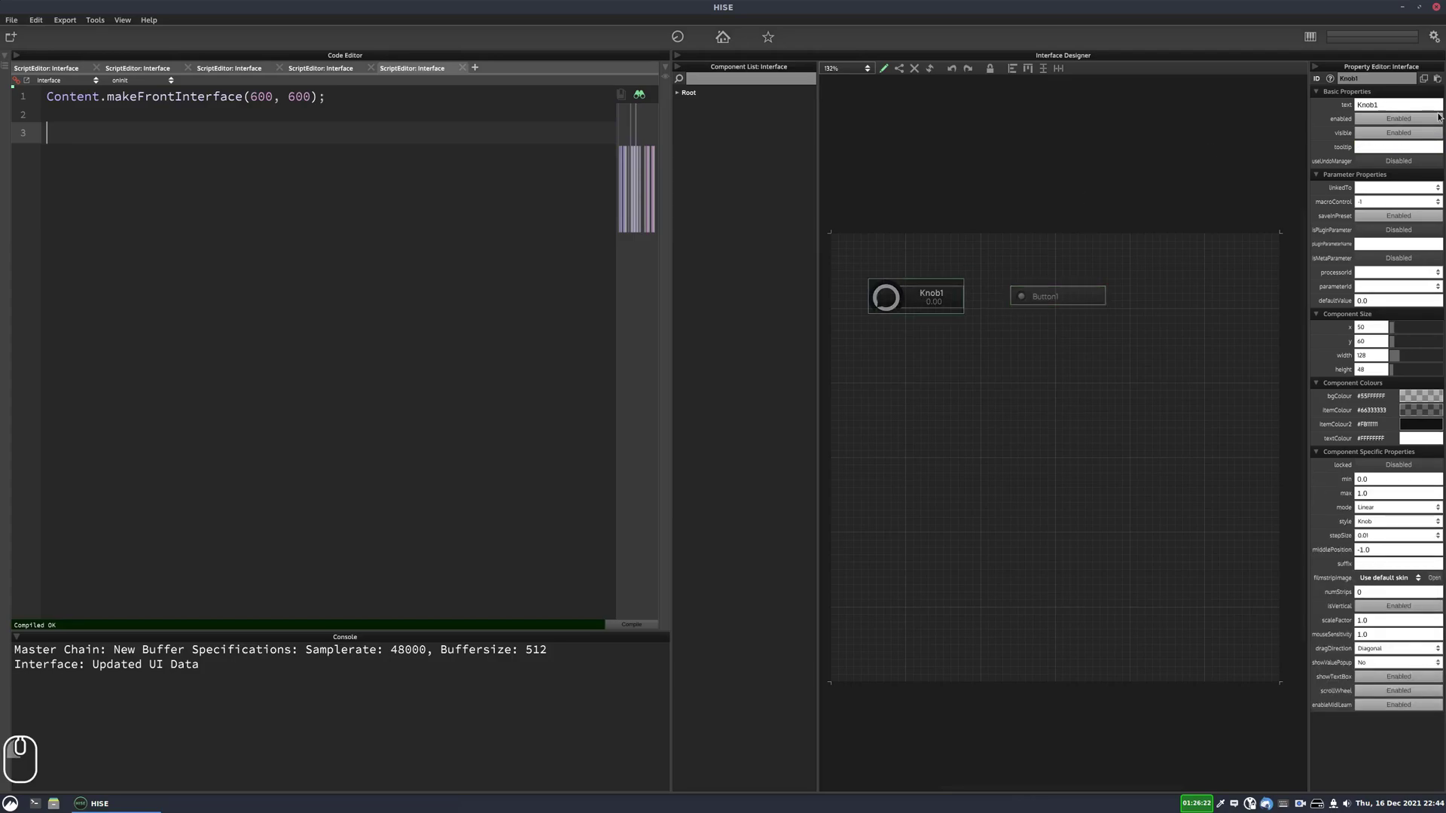
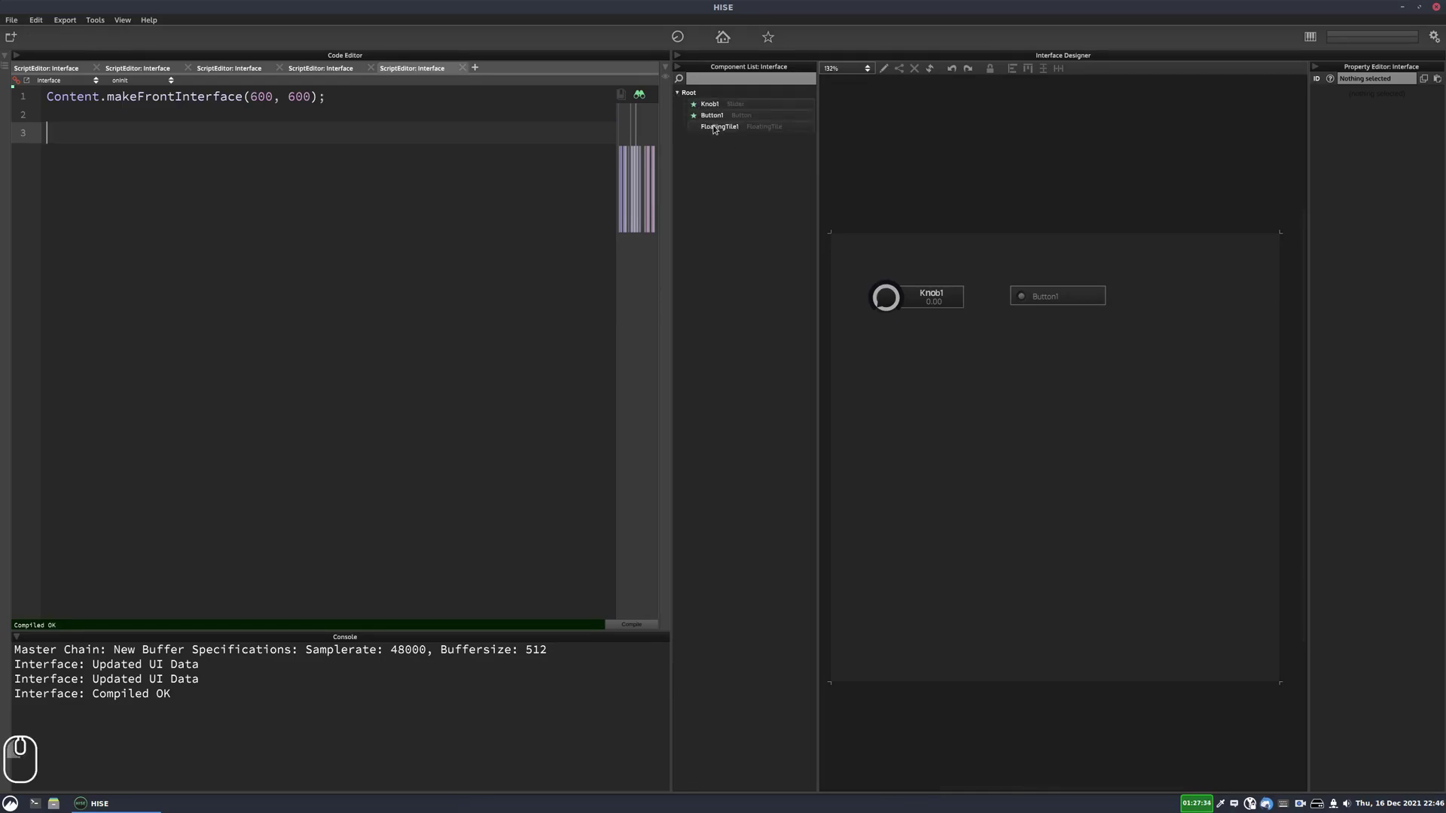
Set FloatingTile1 to TooltipPanel content type, adjust its font size and apply the changes.
{"action": "left_click", "coordinate": [720, 132]}
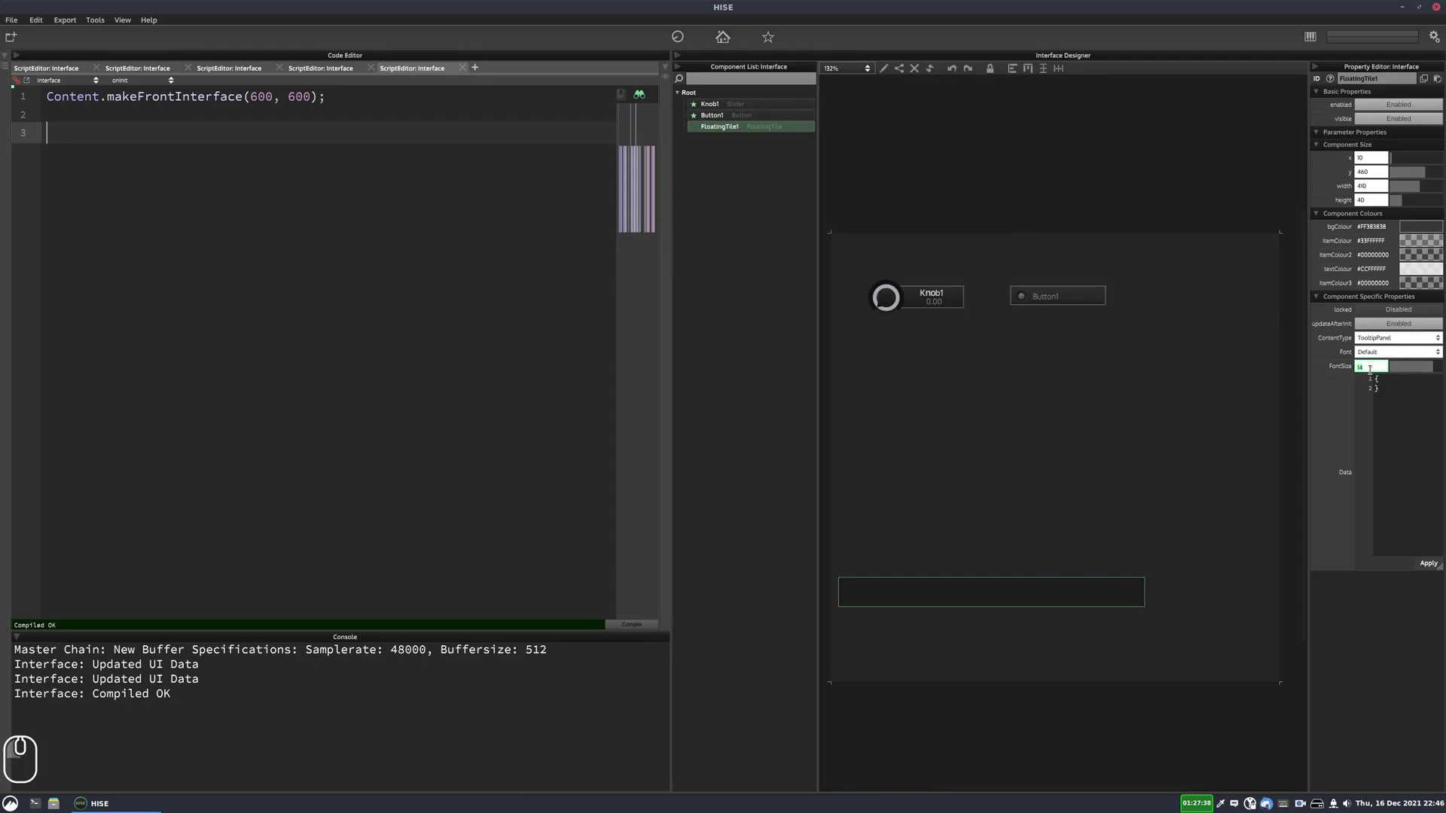
{"action": "left_click", "coordinate": [1377, 355]}
{"action": "left_click", "coordinate": [1141, 371]}
{"action": "left_click", "coordinate": [1106, 604]}
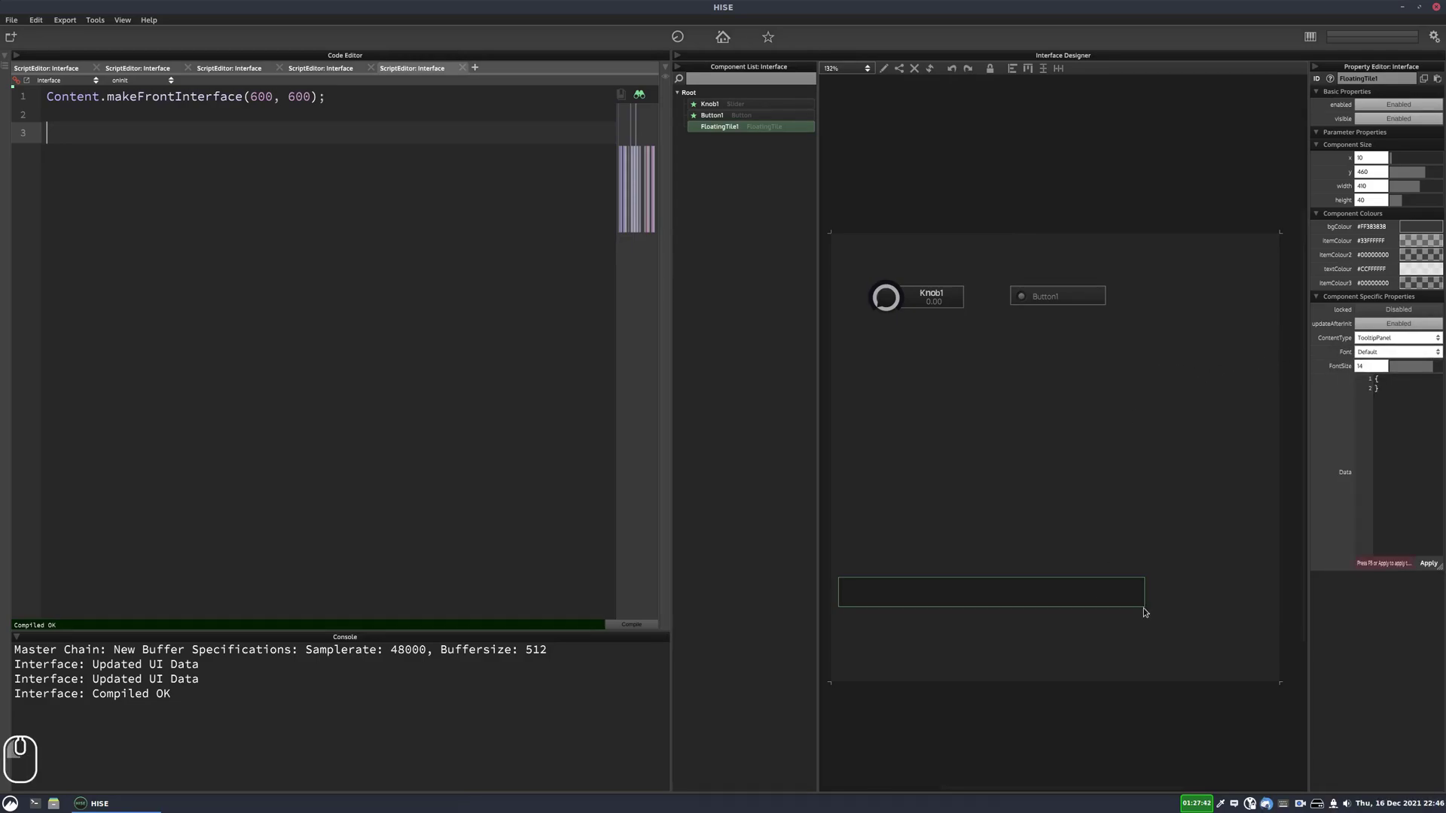
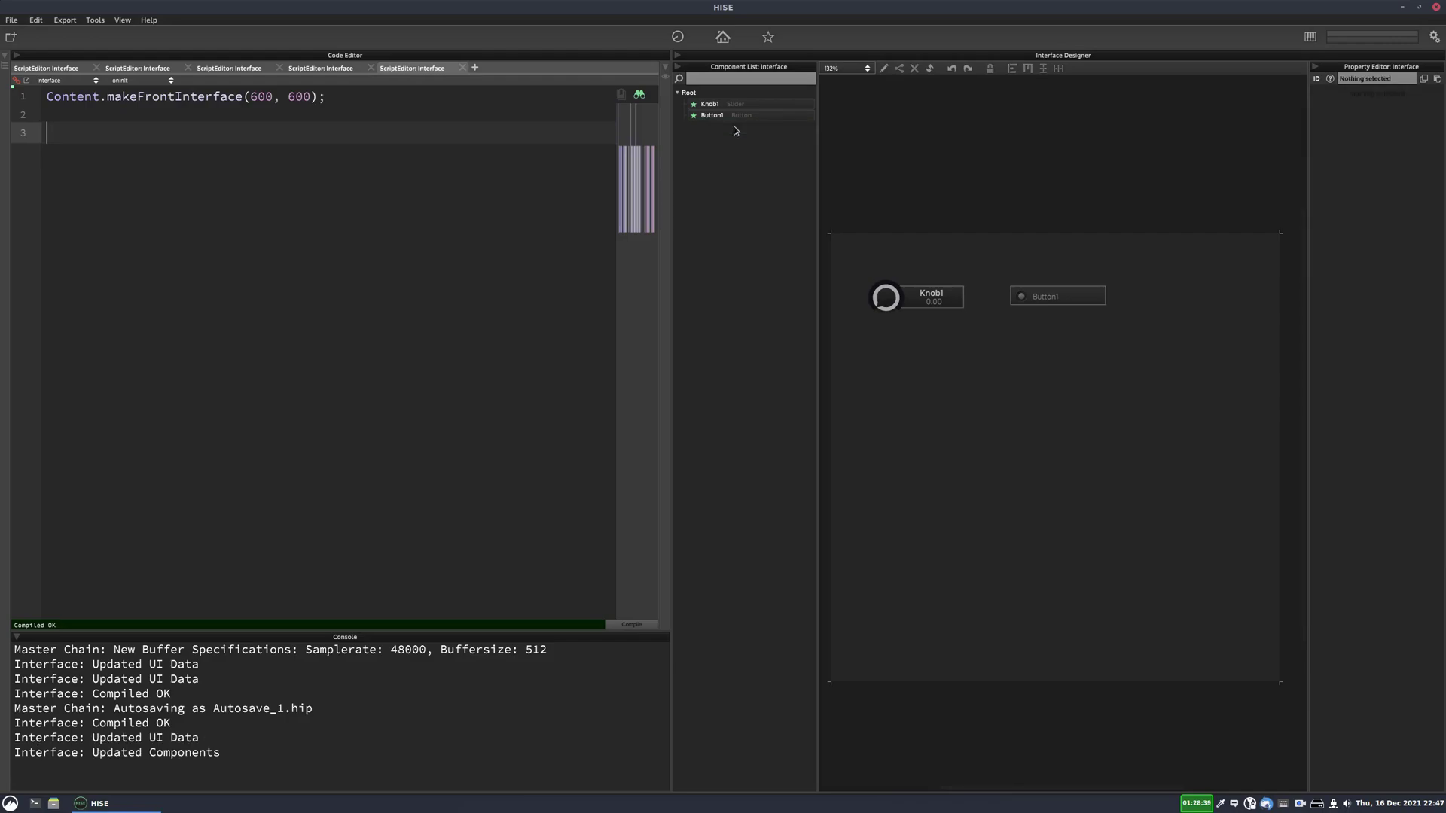
Bring up the component list on the canvas to add a new Panel.
{"action": "left_click", "coordinate": [882, 71]}
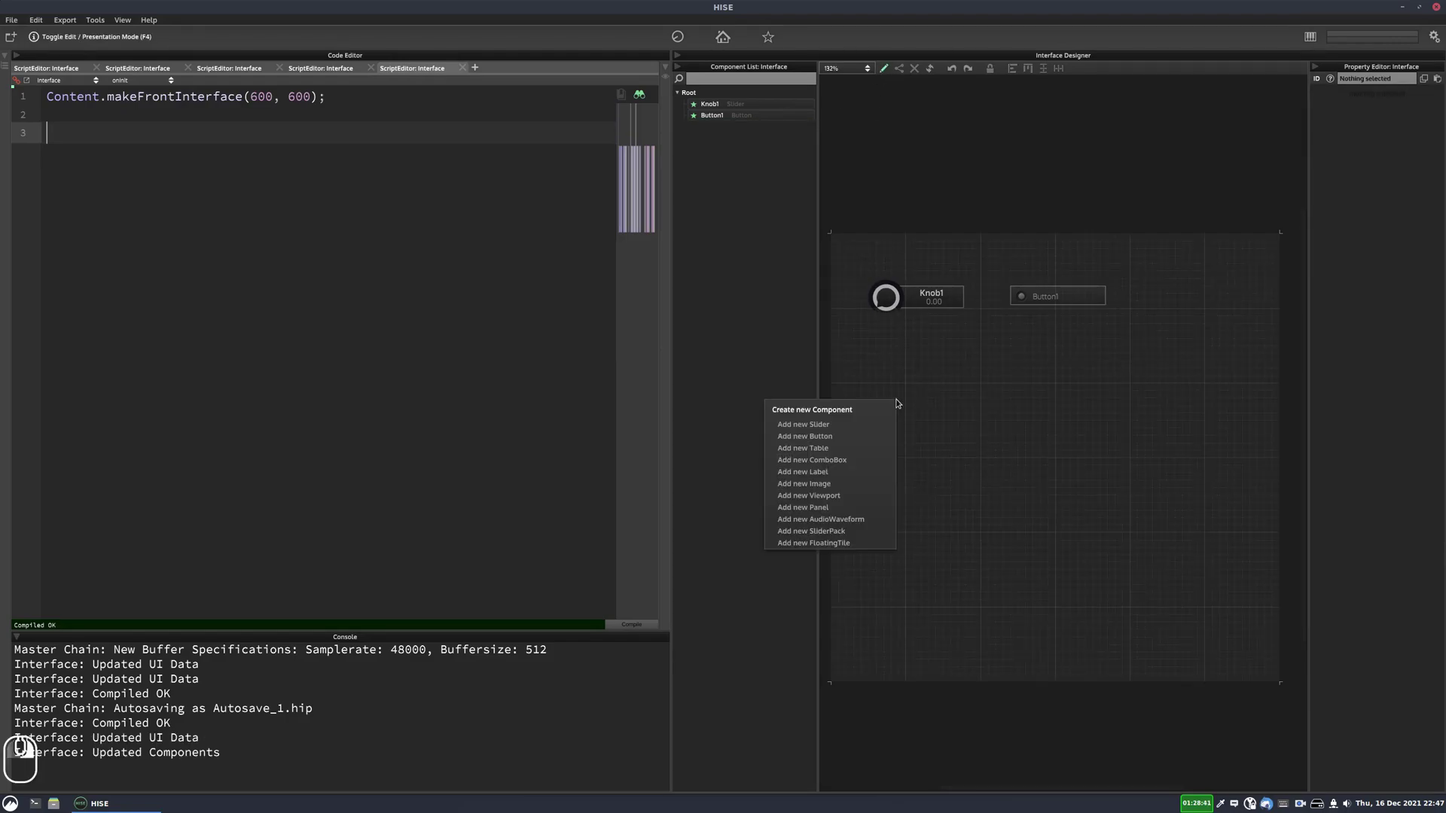